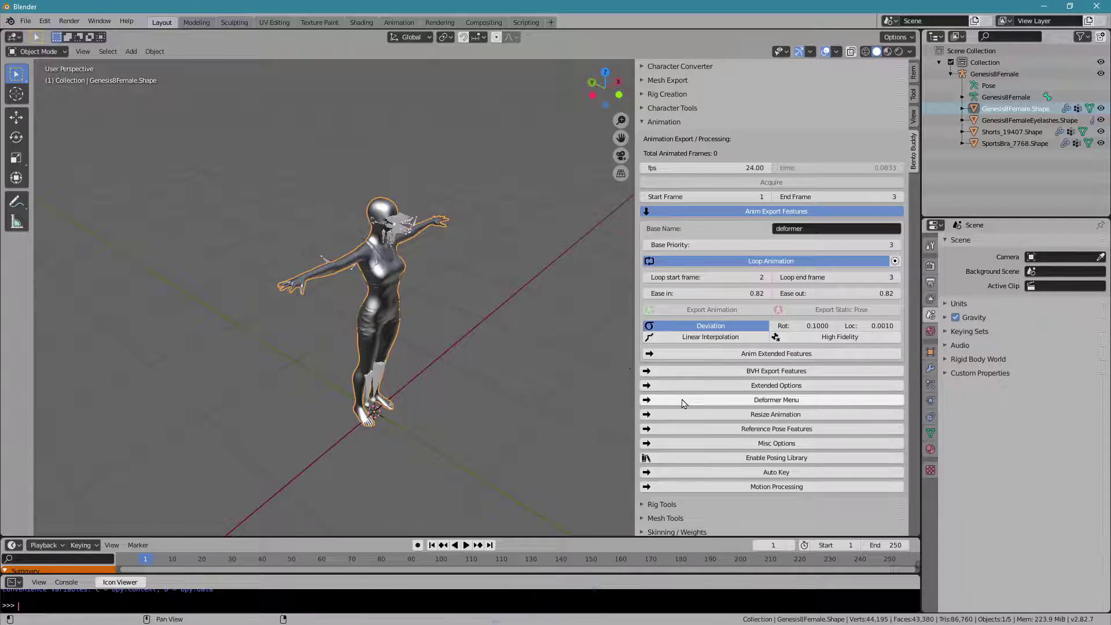
Create the deformer armature from the Bento Buddy Deformer Menu and start the SL .anim export.
click(685, 403)
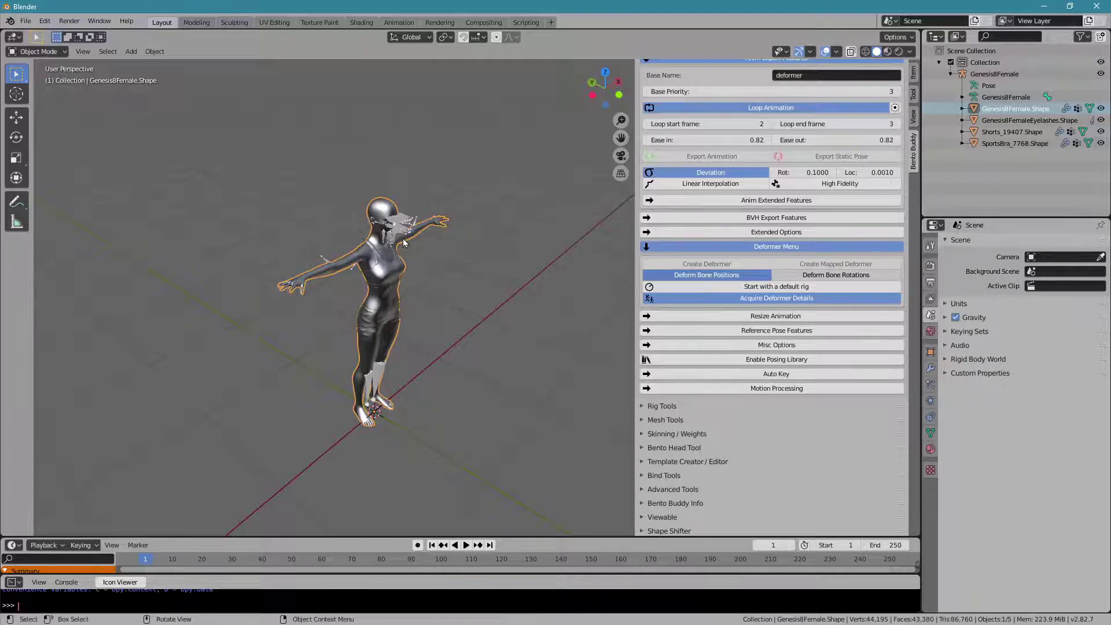
click(406, 235)
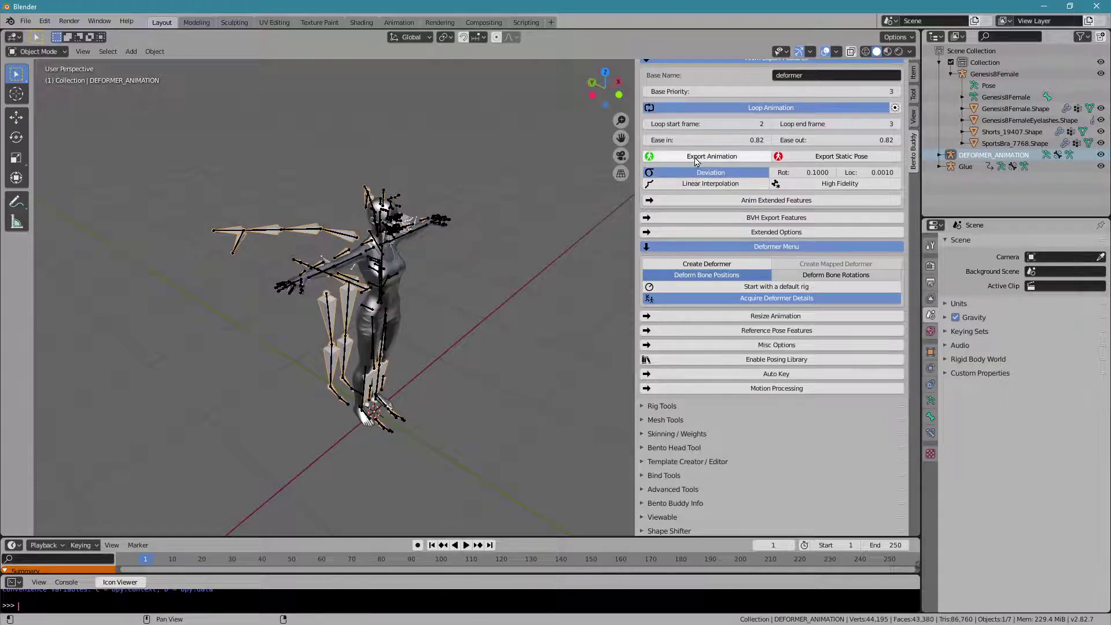
click(698, 160)
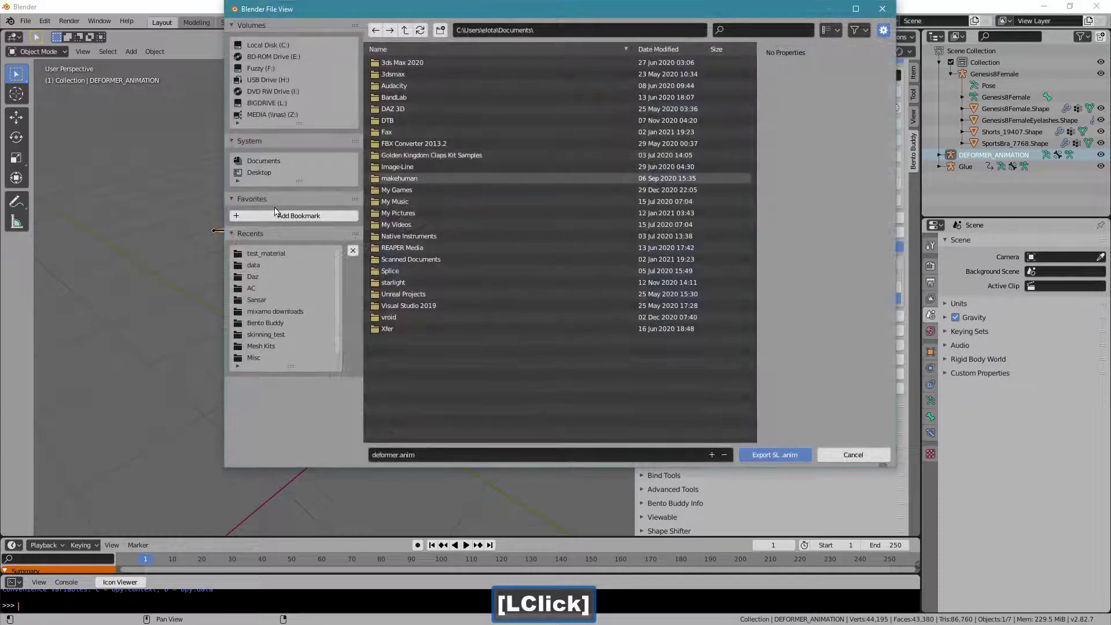
Save deformer.anim, then upload it as an animation (L$10) into the Firestorm inventory.
click(273, 257)
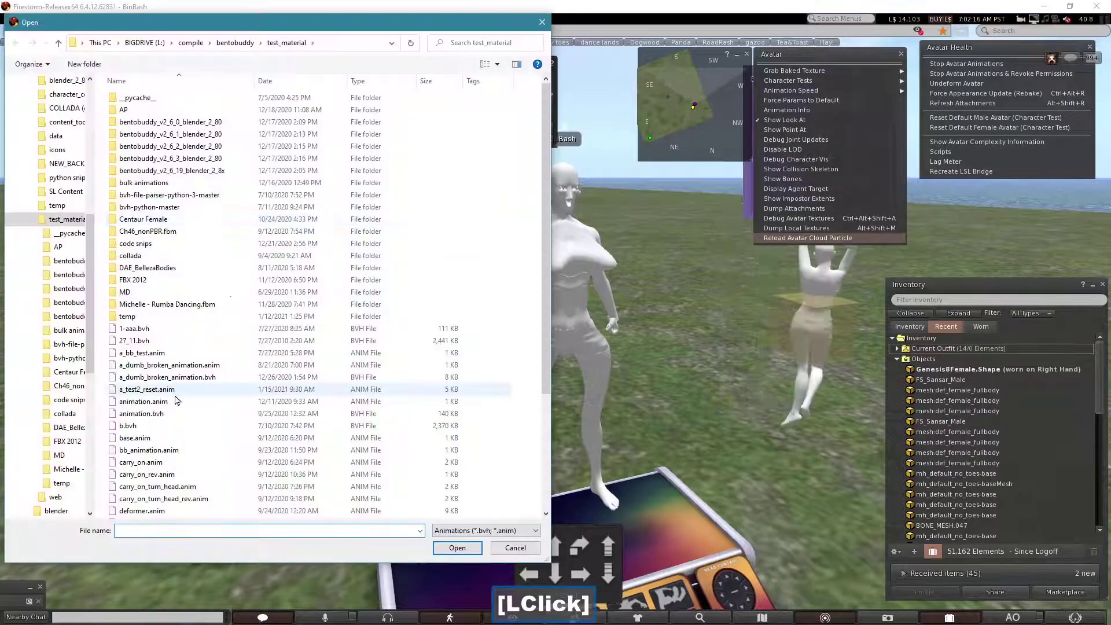
double_click(162, 505)
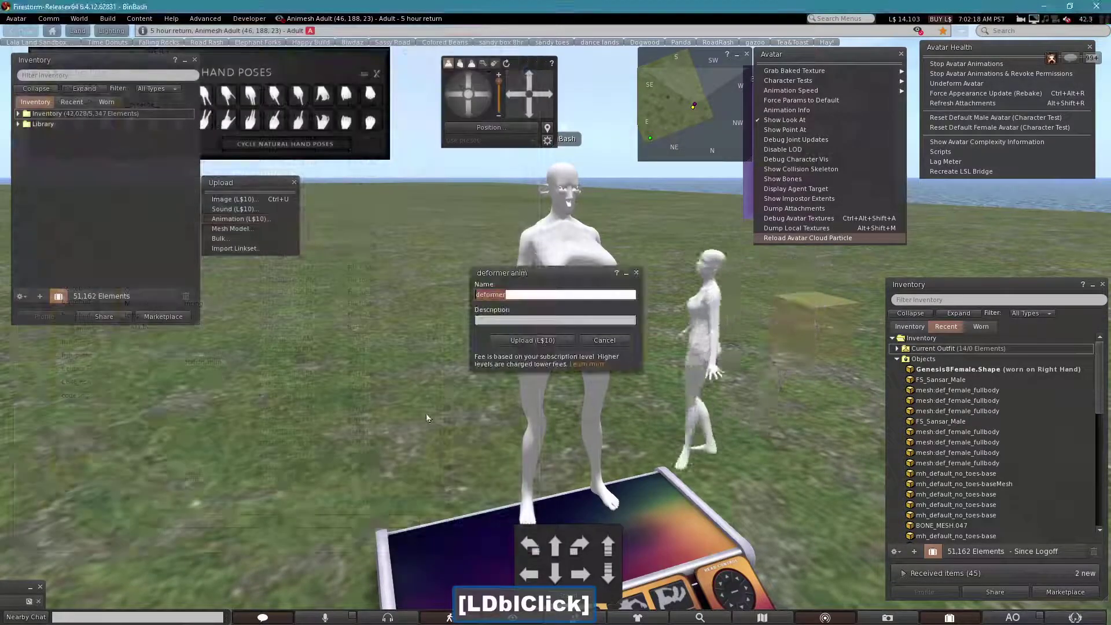
click(513, 347)
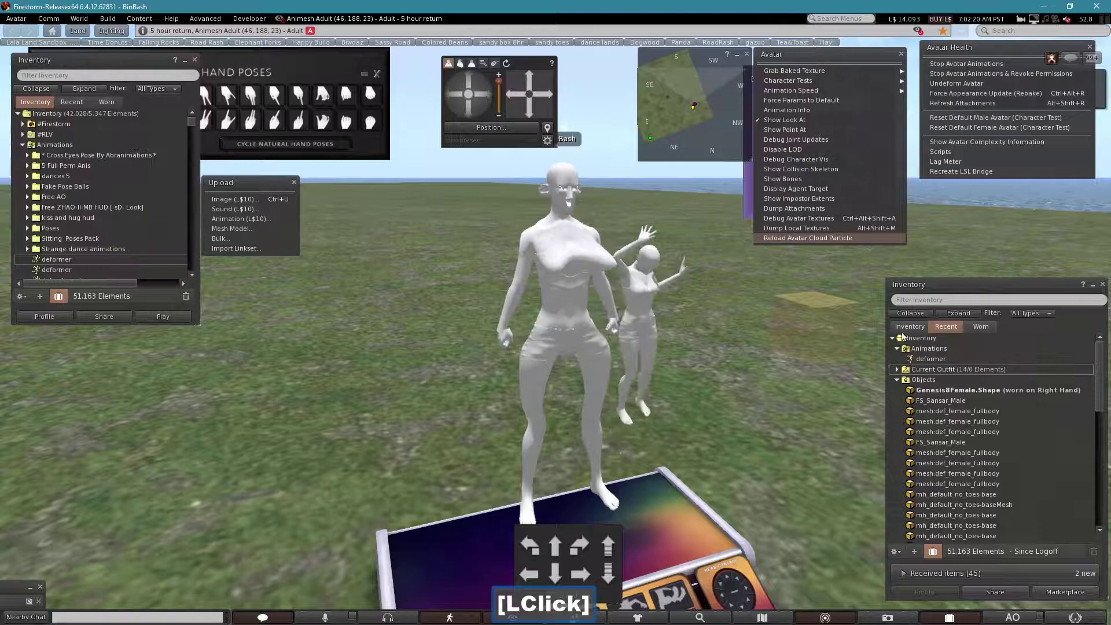